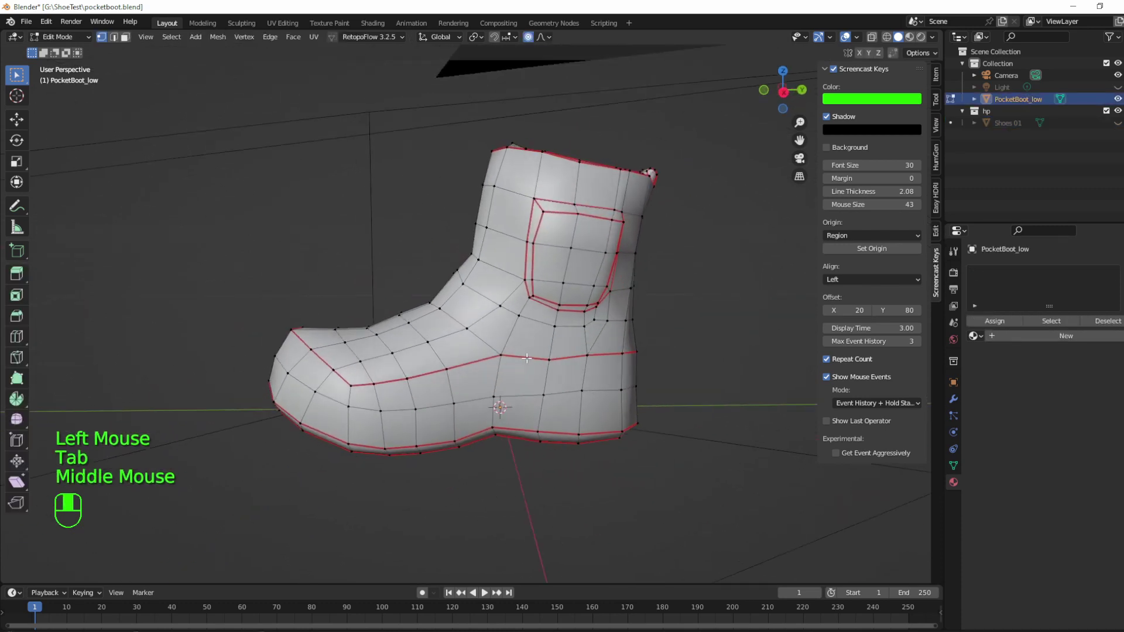
- Leave Edit Mode on PocketBoot_low and inspect it in Object Mode, zooming out and back in
key("Tab")
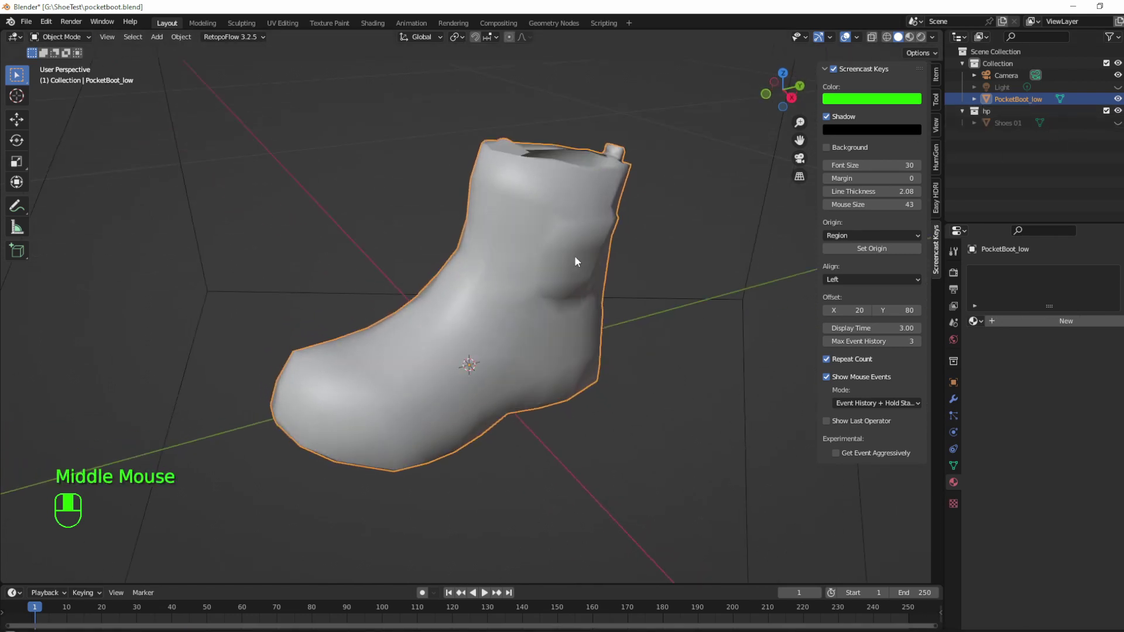
scroll("down", 3)
scroll("down", 3)
scroll("up", 3)
scroll("down", 3)
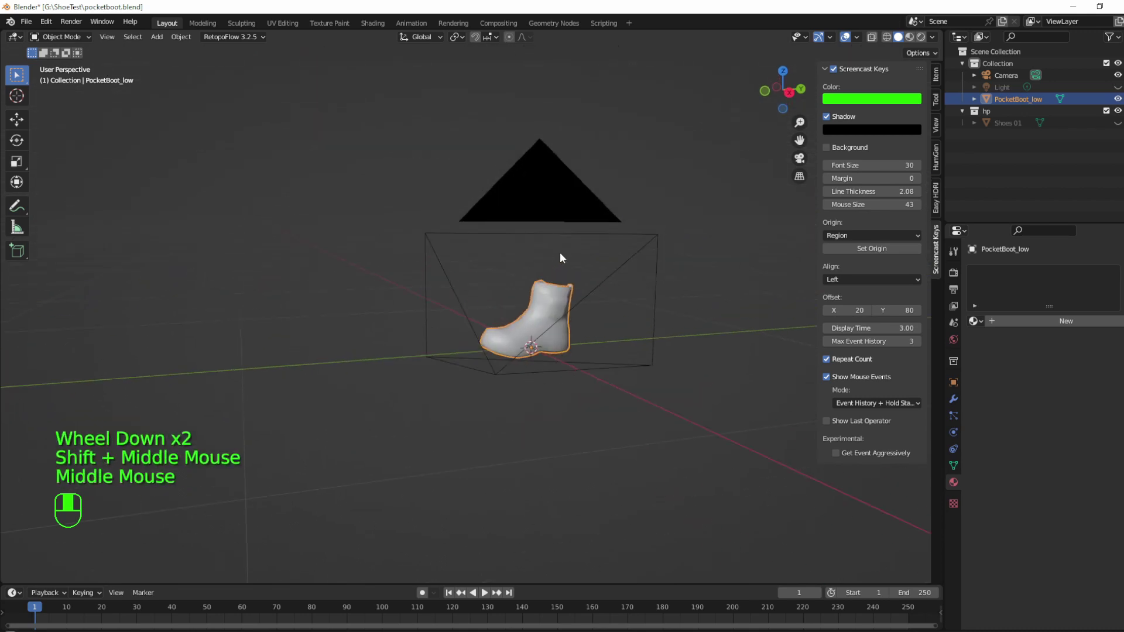
scroll("down", 3)
scroll("up", 3)
scroll("down", 3)
scroll("down", 3)
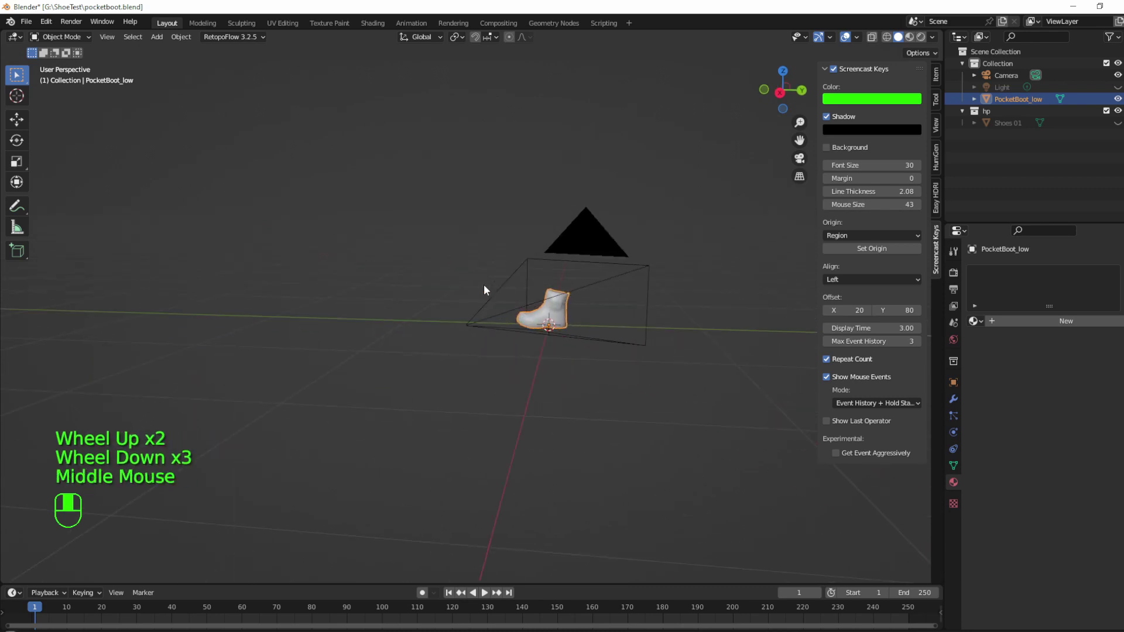
scroll("up", 3)
scroll("up", 3)
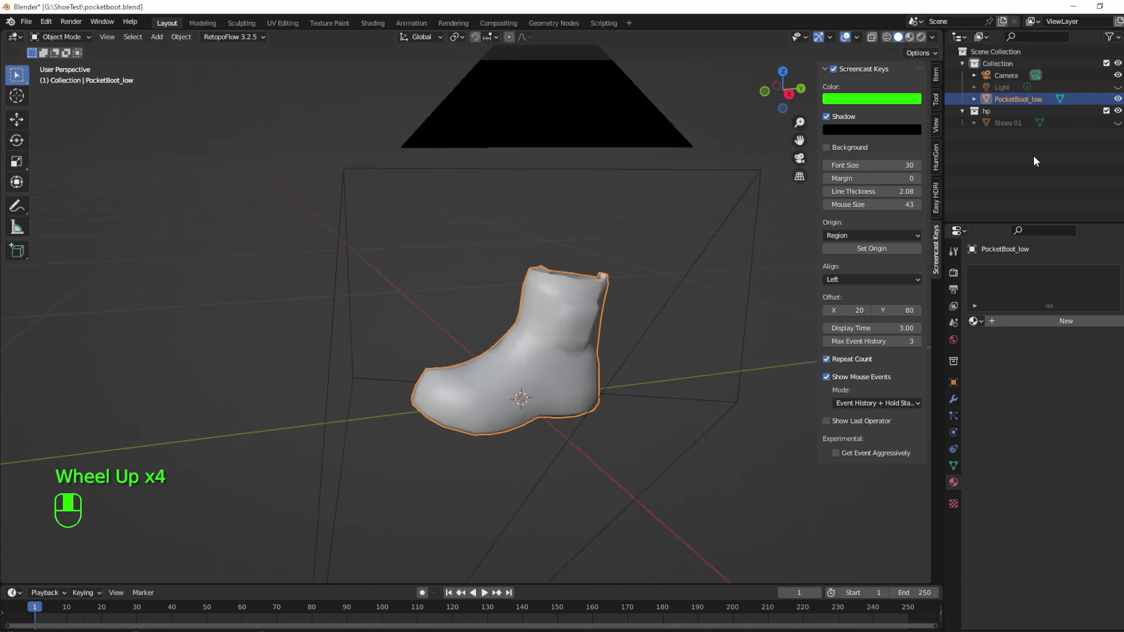
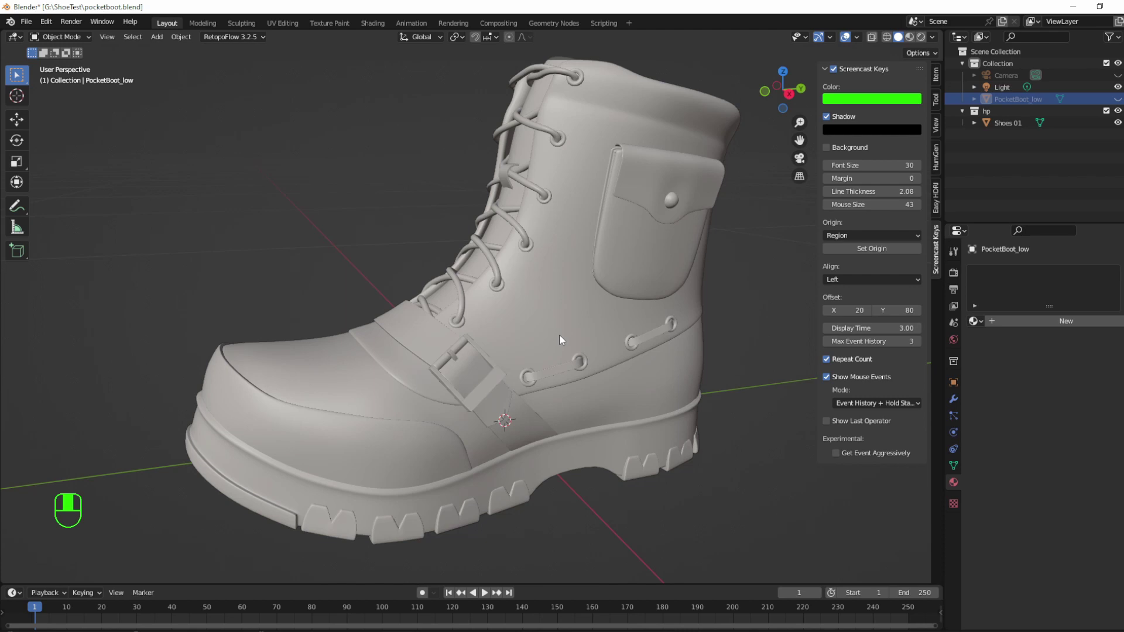
- Select the high-poly Shoes 01 boot and enter Edit Mode on its dense mesh
scroll("down", 3)
scroll("up", 3)
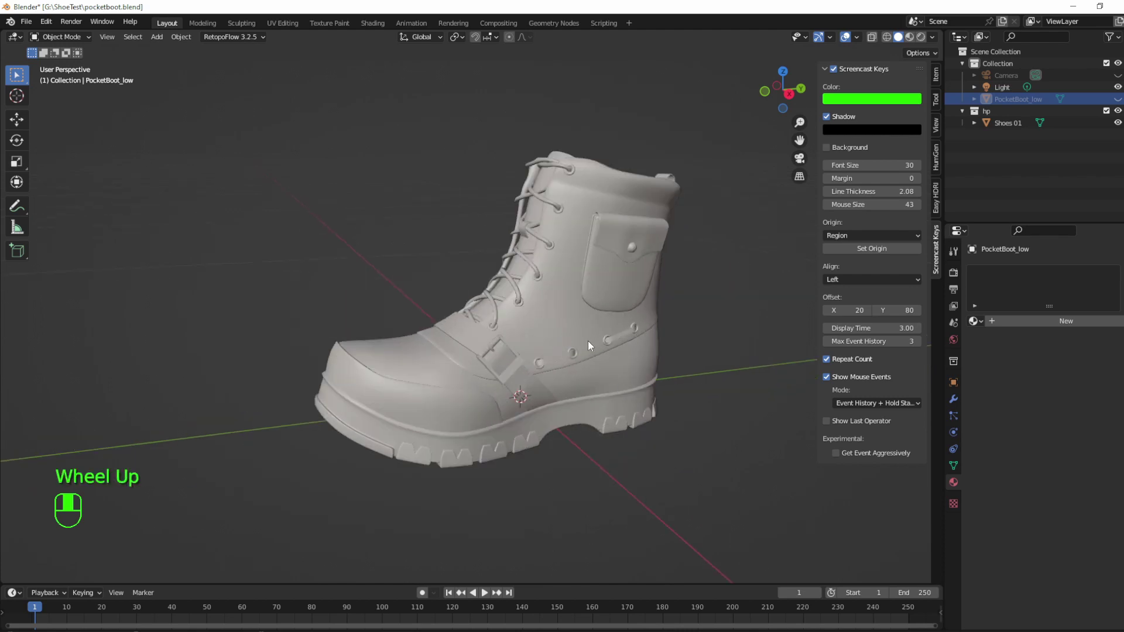
left_click(556, 339)
key("Tab")
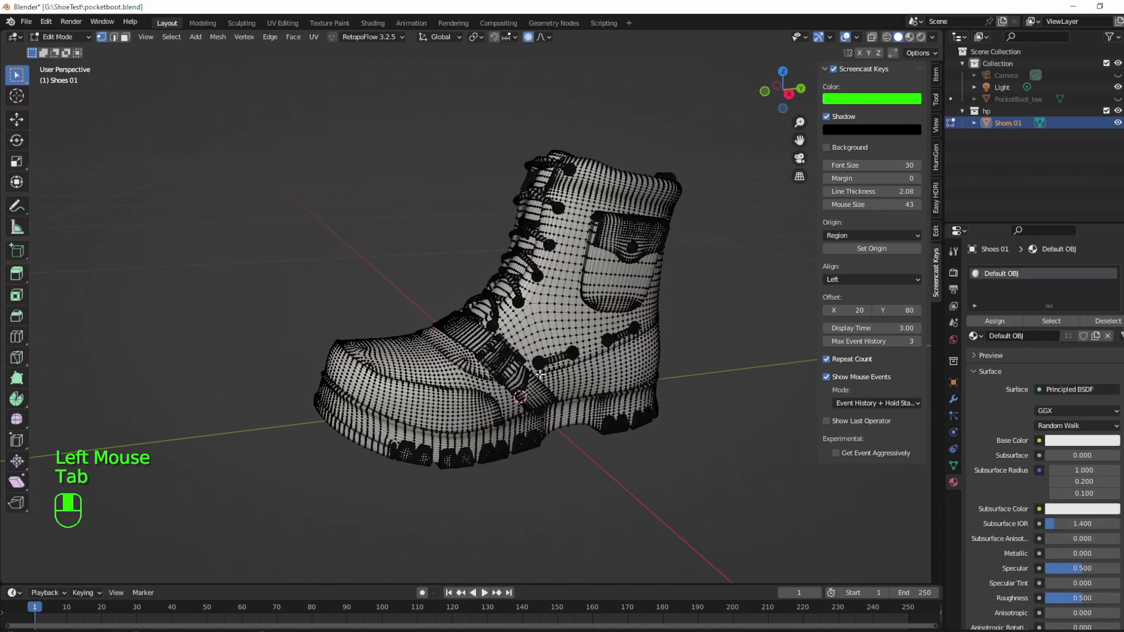
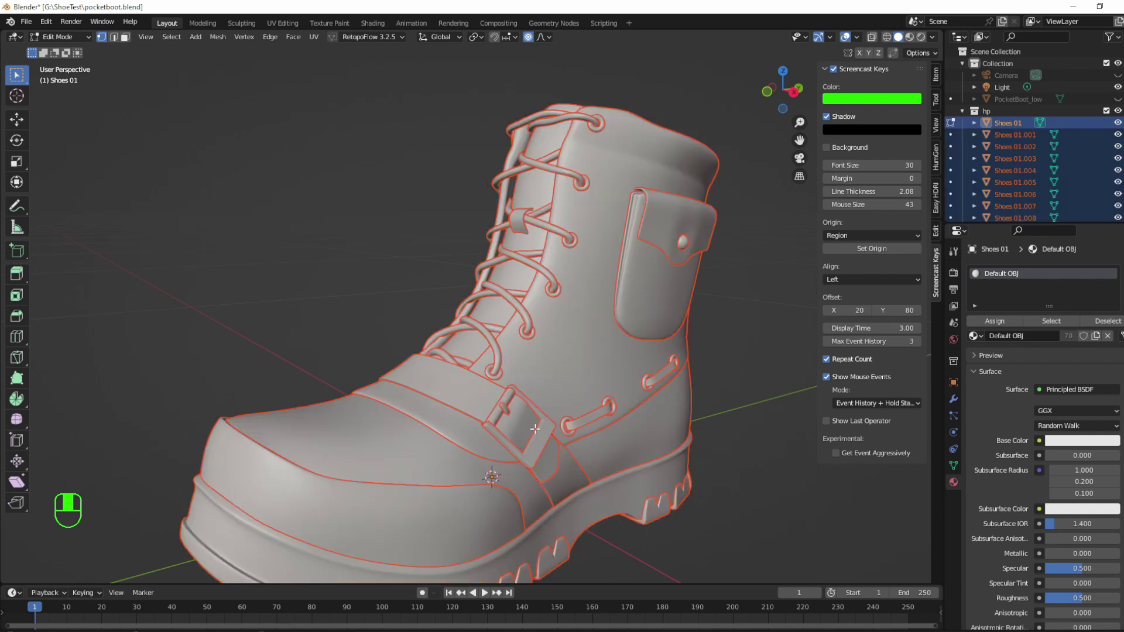
- In Object Mode, select several separated boot parts including the laces while orbiting the boot
key("Tab")
left_click(501, 380)
left_click(527, 334)
left_click(553, 290)
left_click(562, 297)
left_click(562, 298)
left_click(563, 298)
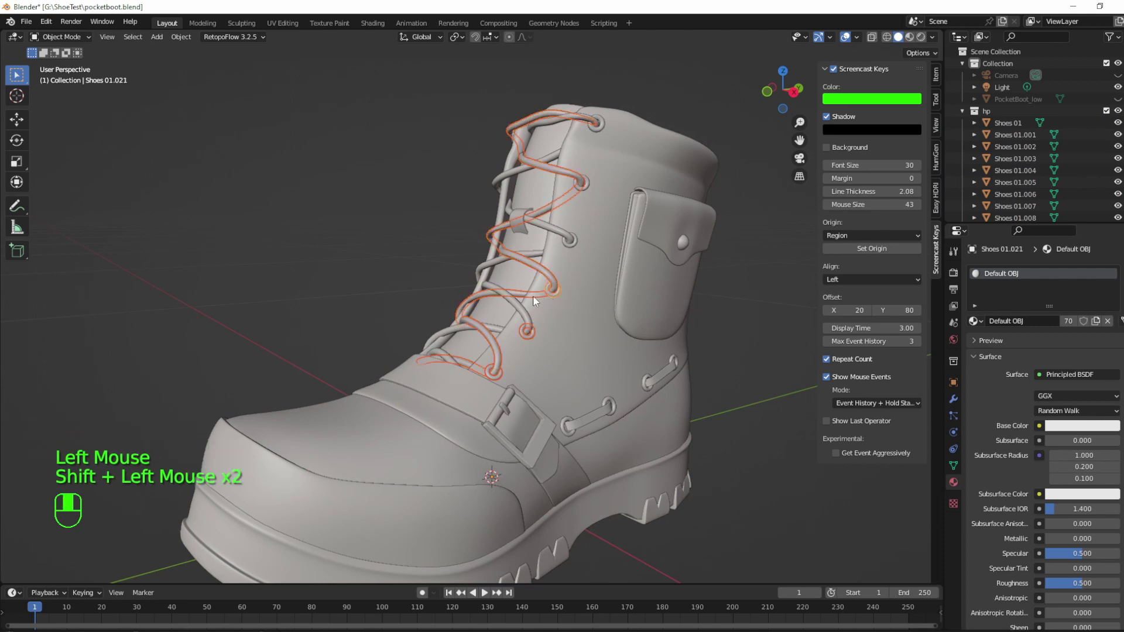
left_click(531, 301)
middle_click(533, 291)
left_click_drag(536, 275, 412, 261)
left_click_drag(413, 261, 515, 384)
- Undo repeatedly until the high-poly boot is a single unsplit Shoes 01 mesh again
key("ctrl+z")
key("ctrl+z")
key("ctrl+z")
key("ctrl+z")
key("ctrl+z")
key("ctrl+z")
key("ctrl+z")
key("ctrl+z")
key("ctrl+z")
key("ctrl+z")
key("ctrl+z")
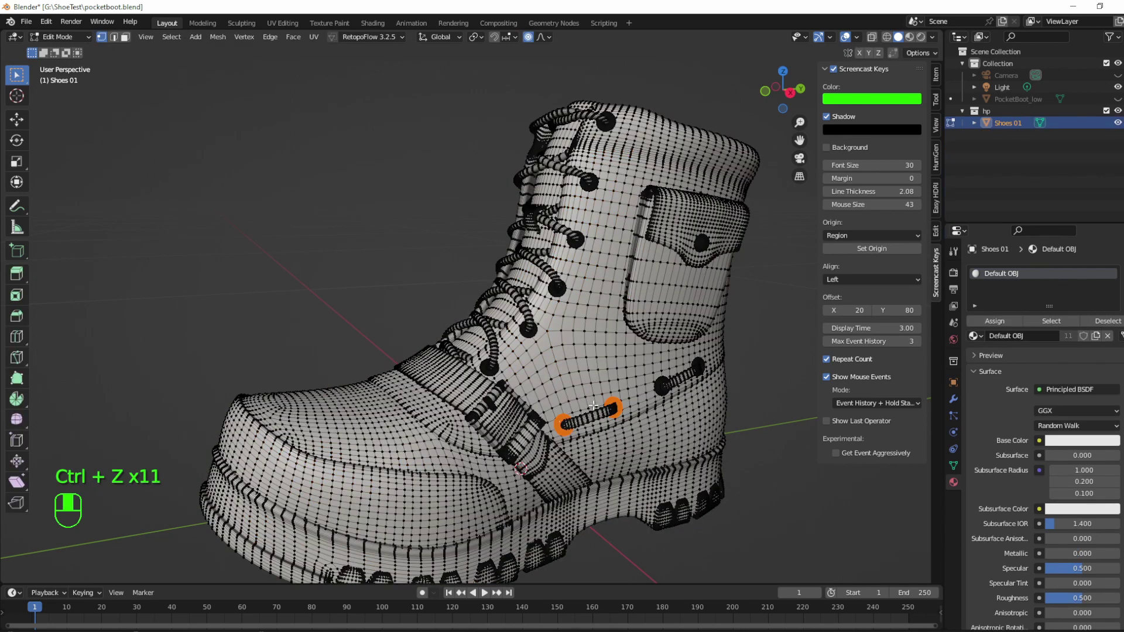
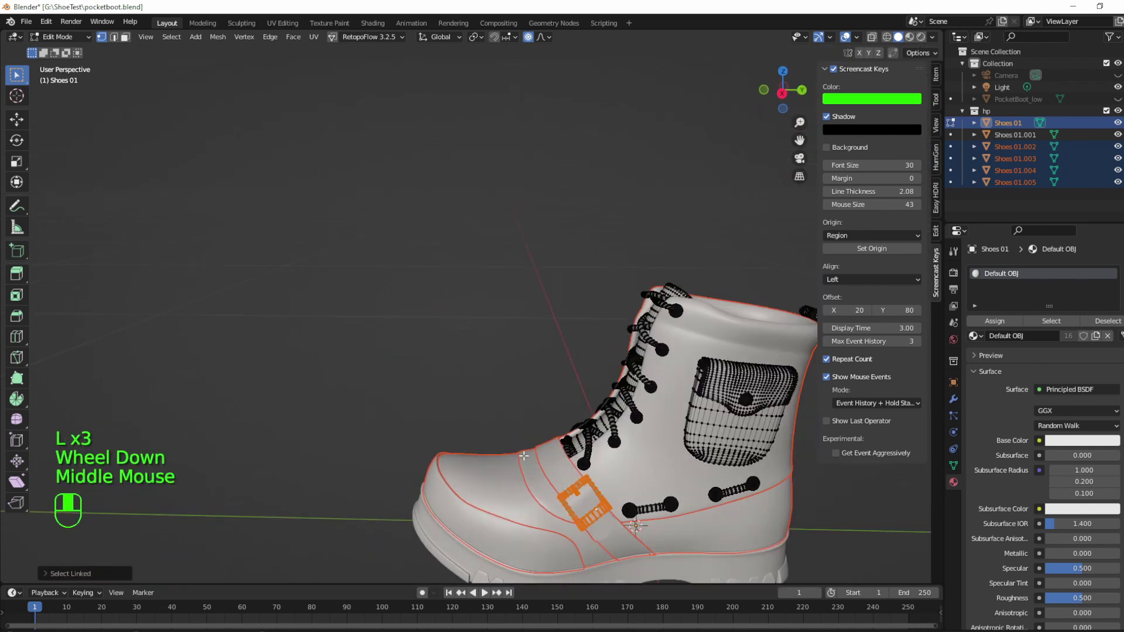
- Separate the buckle geometry into its own object, Shoes 01.006
scroll("up", 3)
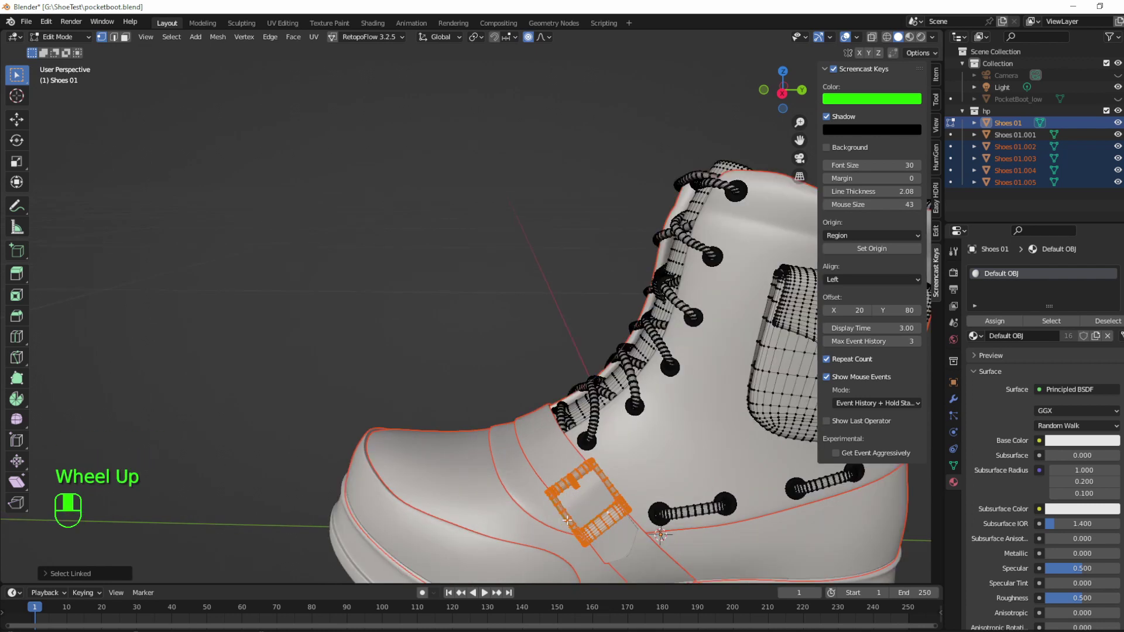
key("p")
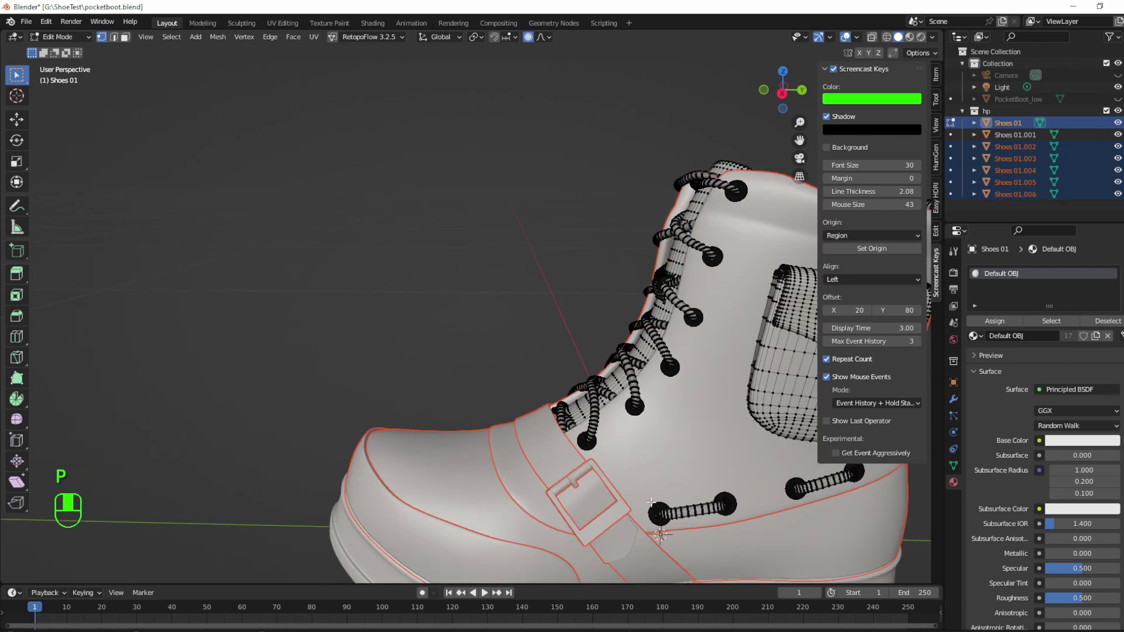
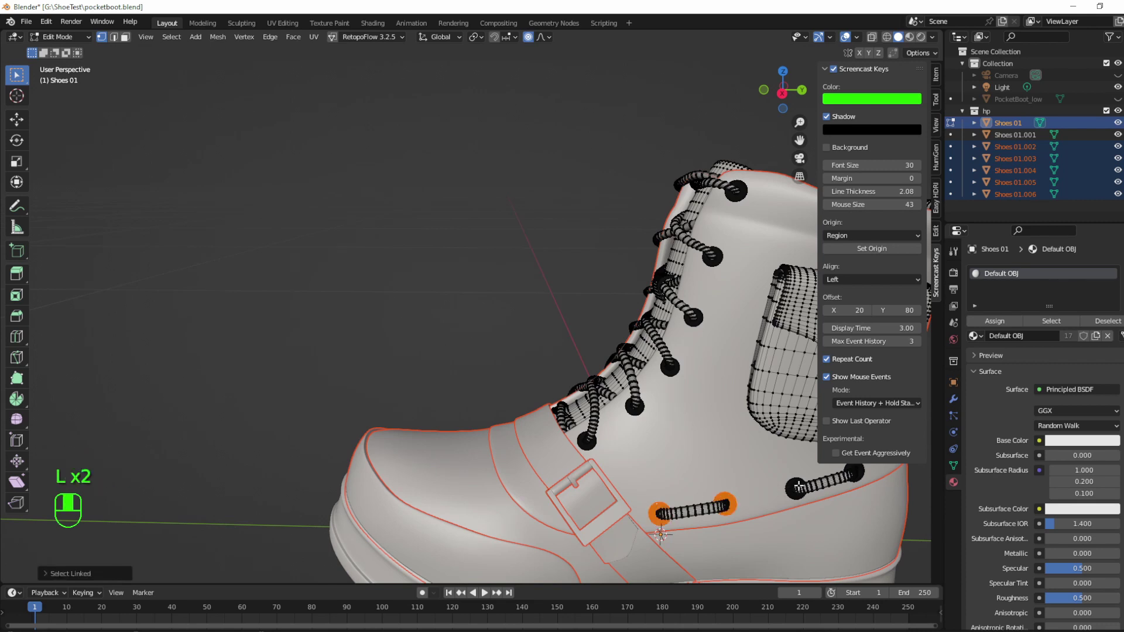
- Select the linked eyelet rings and lace loops and separate them into Shoes 01.007
key("l")
key("l")
key("l")
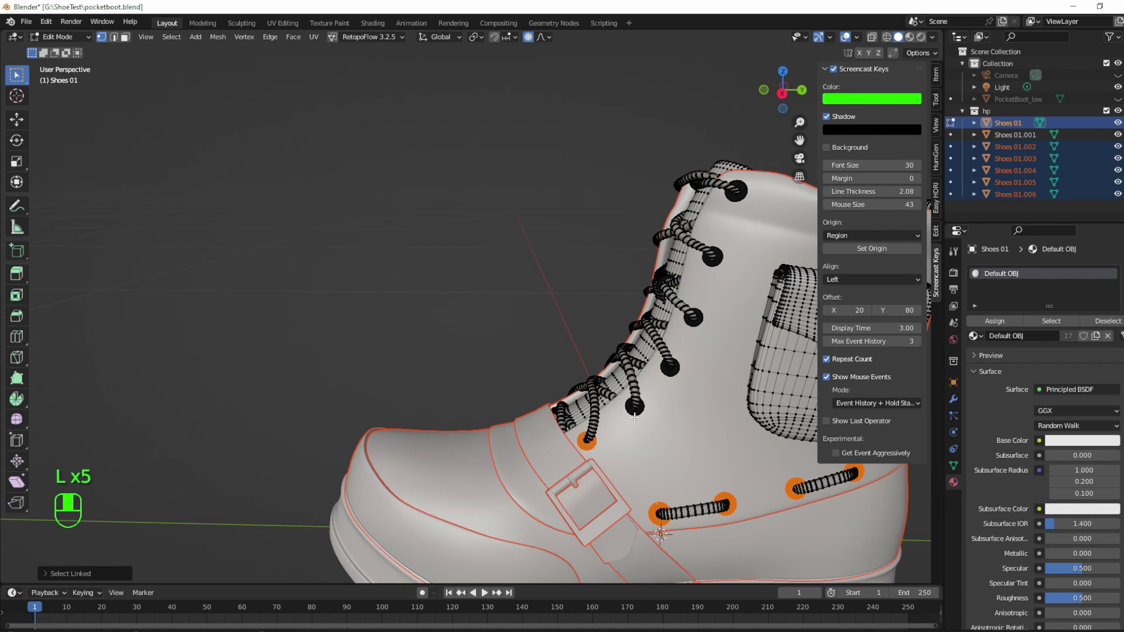
key("l")
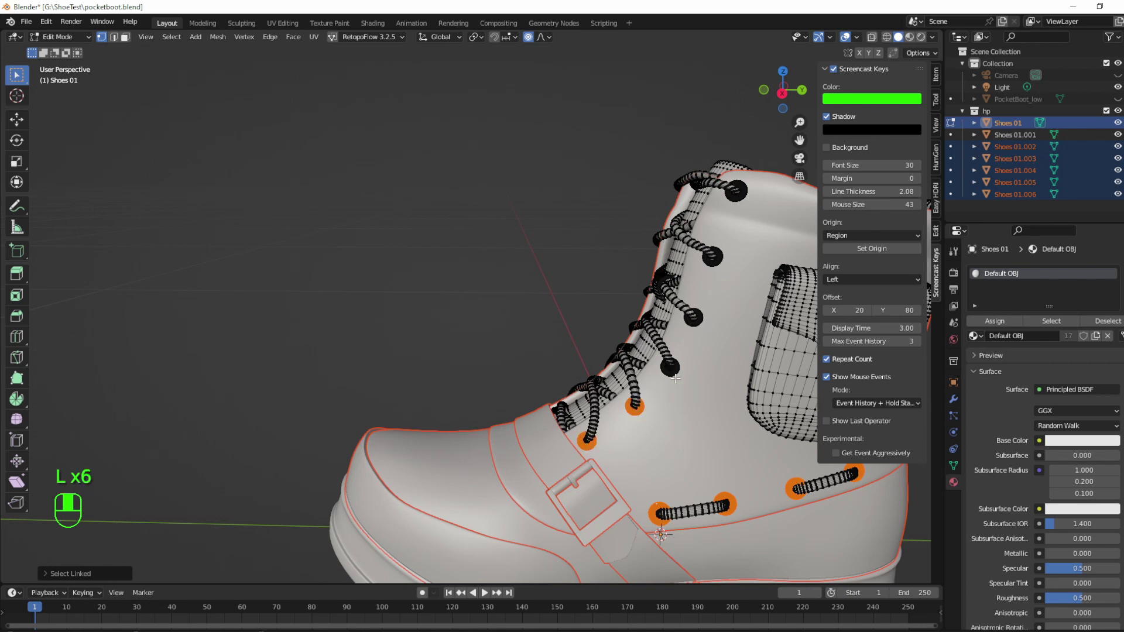
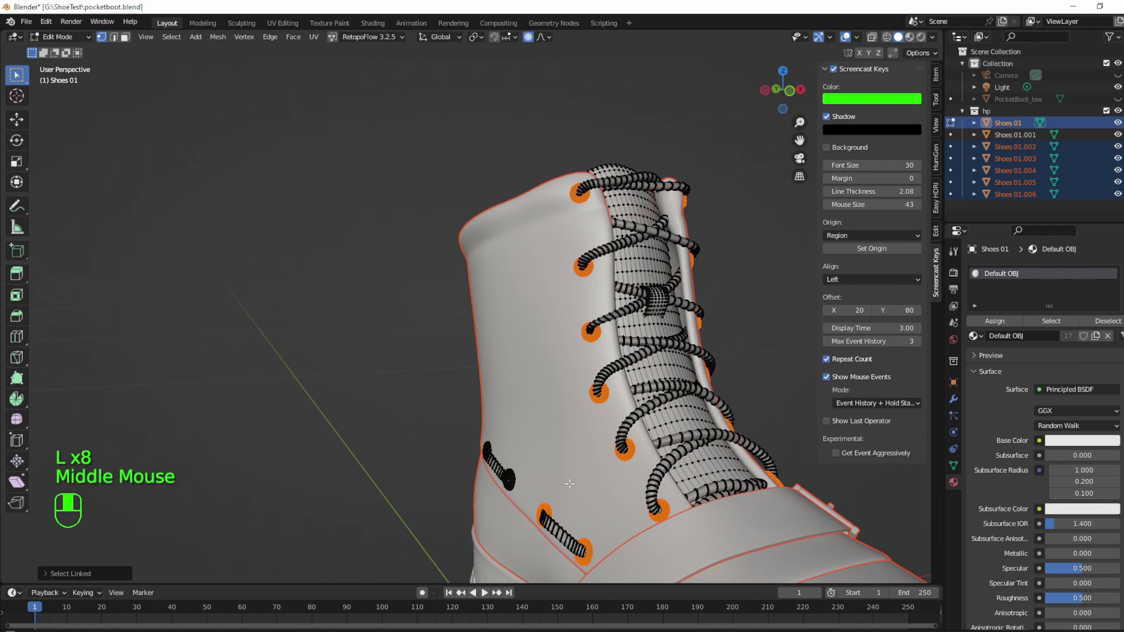
key("l")
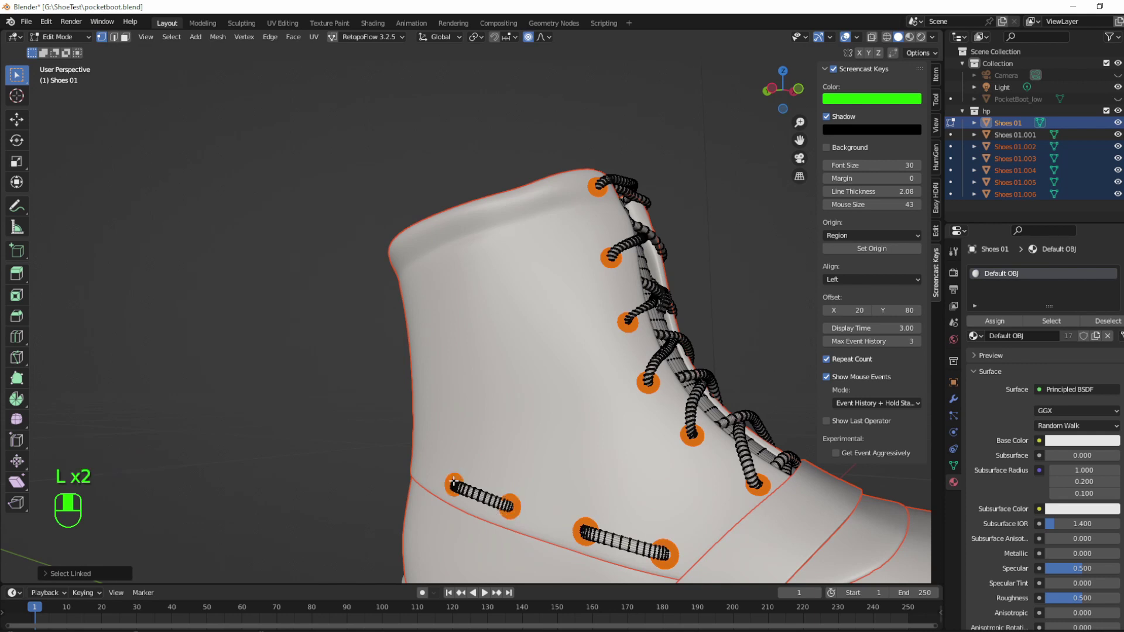
key("l")
key("p")
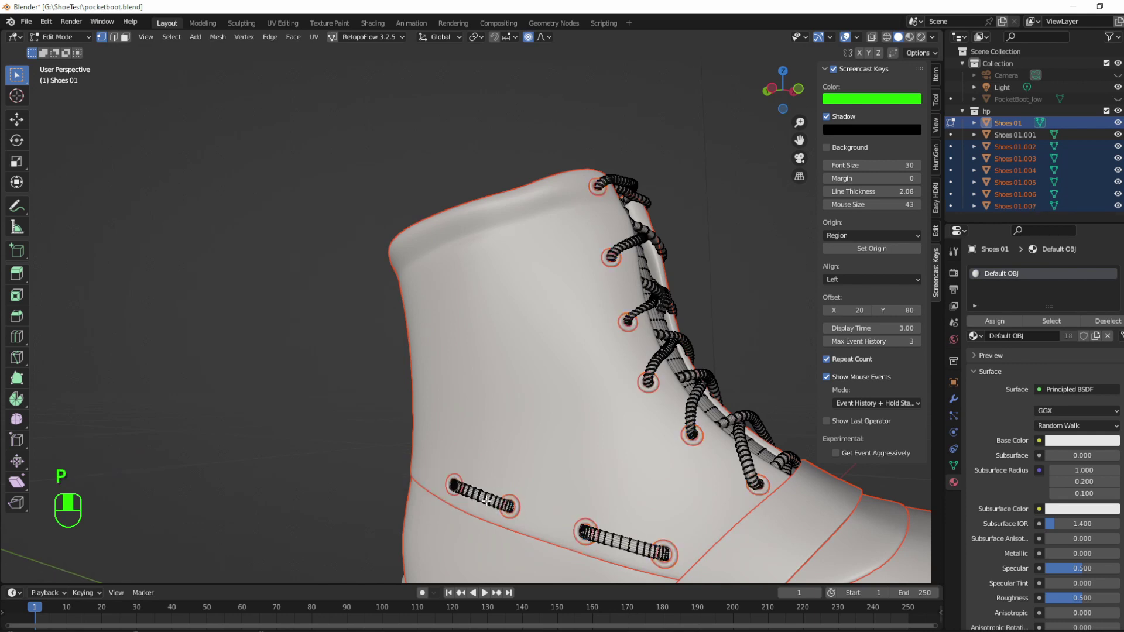
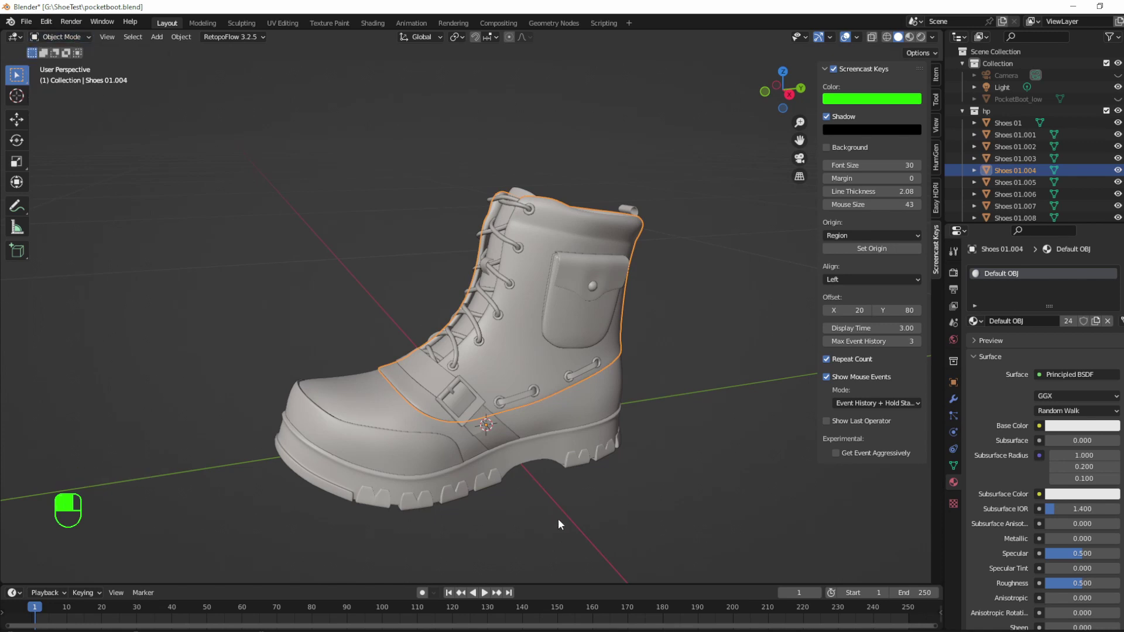
- Switch Shoes 01.004 to Vertex Paint via the mode pie menu to fill the upper green
key("ctrl+Tab")
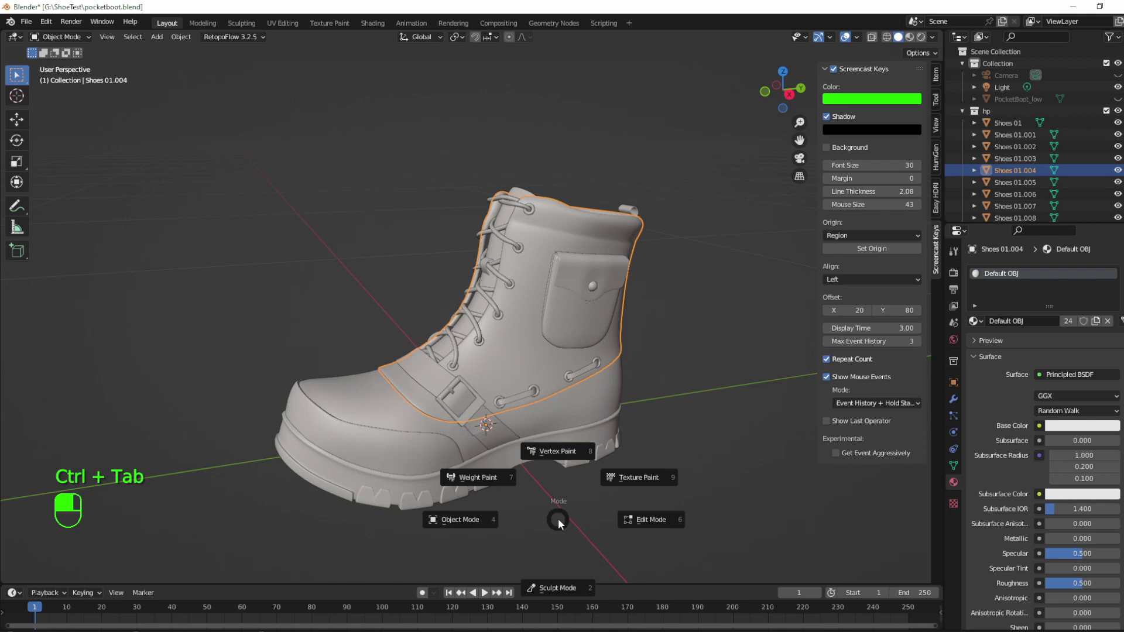
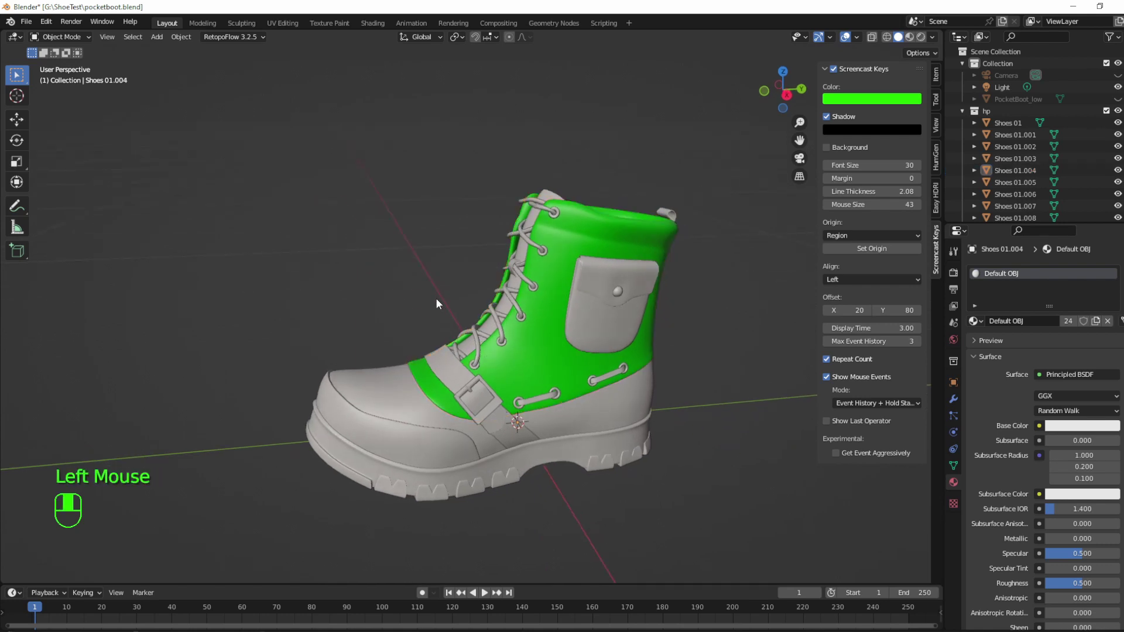
left_click(502, 399)
left_click_drag(502, 399, 599, 261)
left_click(598, 261)
left_click_drag(599, 261, 936, 43)
left_click_drag(937, 44, 436, 233)
middle_click(470, 173)
left_click_drag(436, 233, 546, 373)
left_click(545, 372)
left_click_drag(546, 373, 862, 41)
left_click(863, 41)
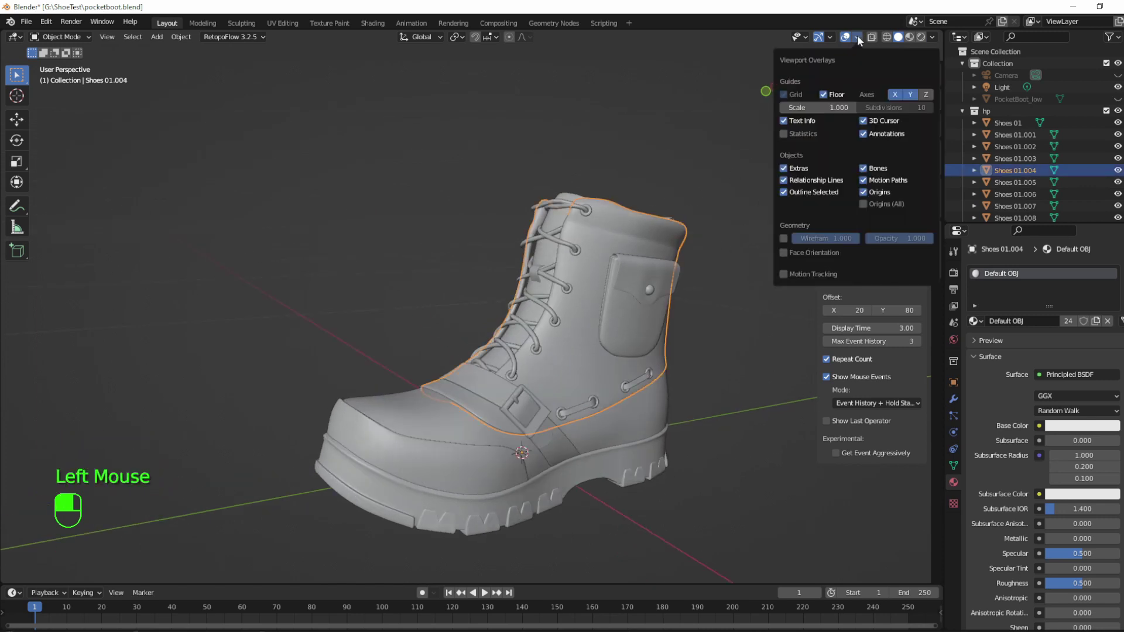
left_click_drag(861, 43, 935, 42)
left_click_drag(935, 42, 287, 398)
middle_click(562, 255)
middle_click(520, 272)
middle_click(489, 261)
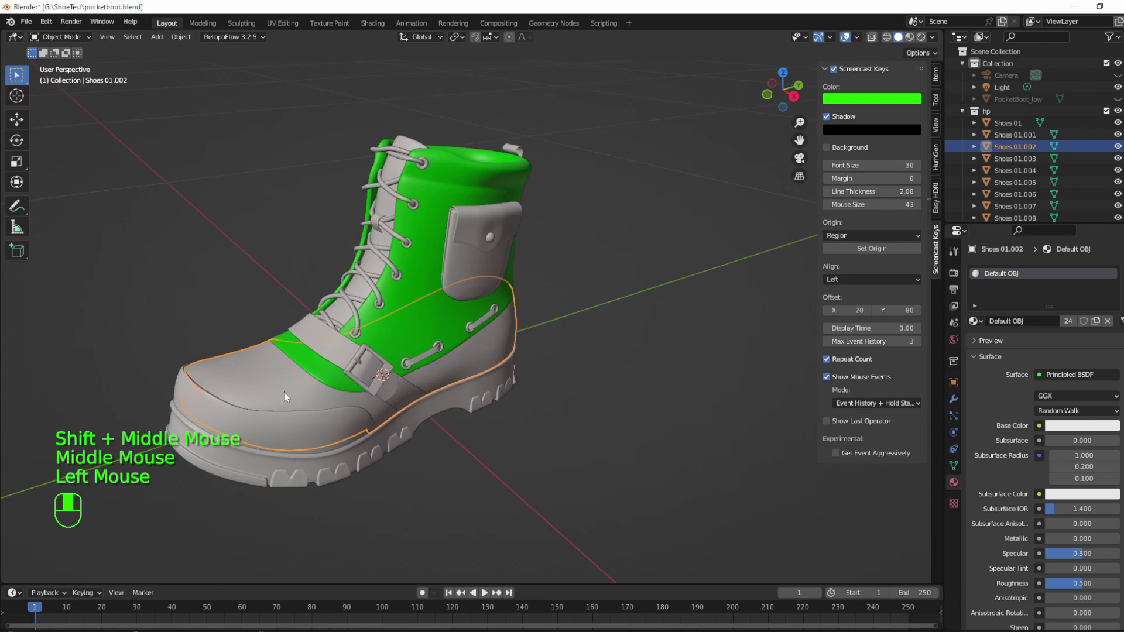
- Select the sole, enter Vertex Paint and flood-fill it with red
left_click(406, 427)
middle_click(392, 421)
key("ctrl+Tab")
key("ctrl+Tab")
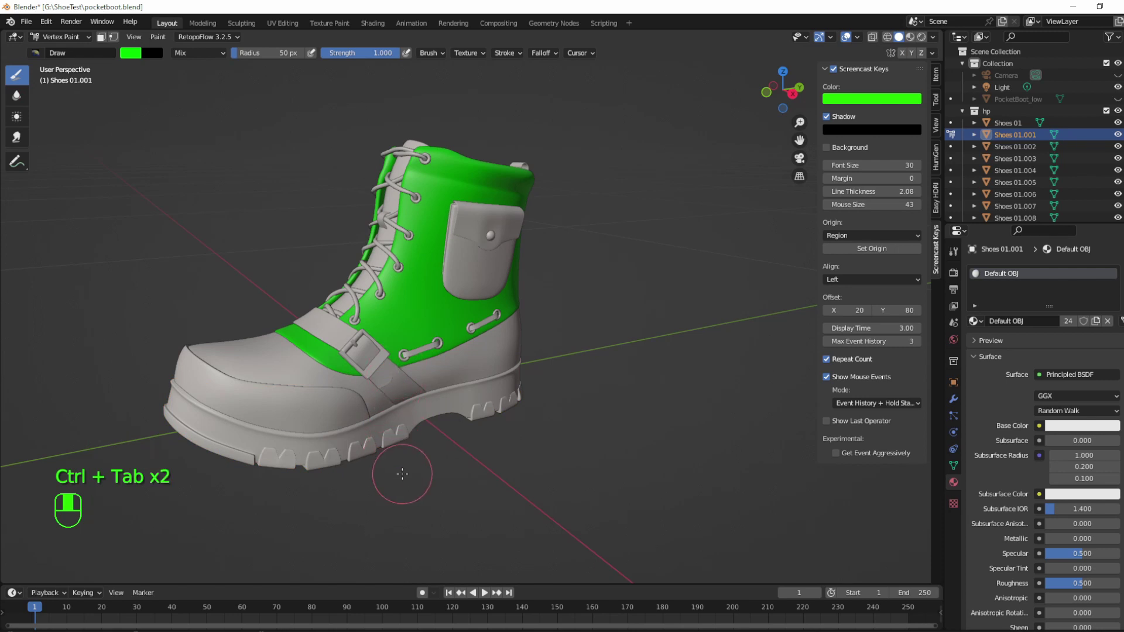
left_click(139, 56)
key("shift+k")
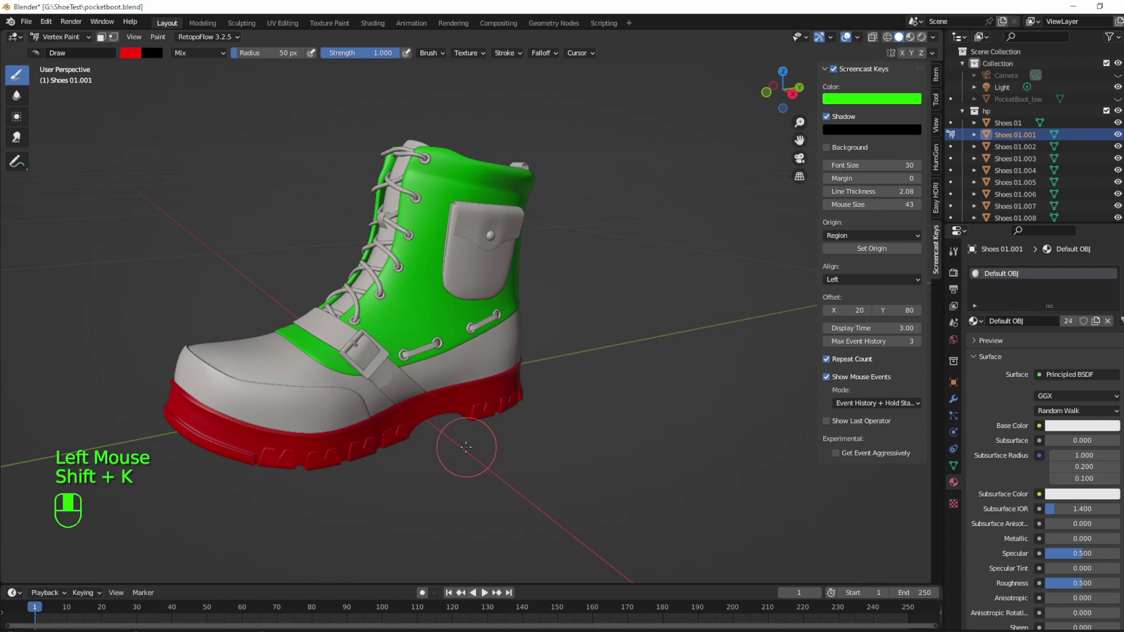
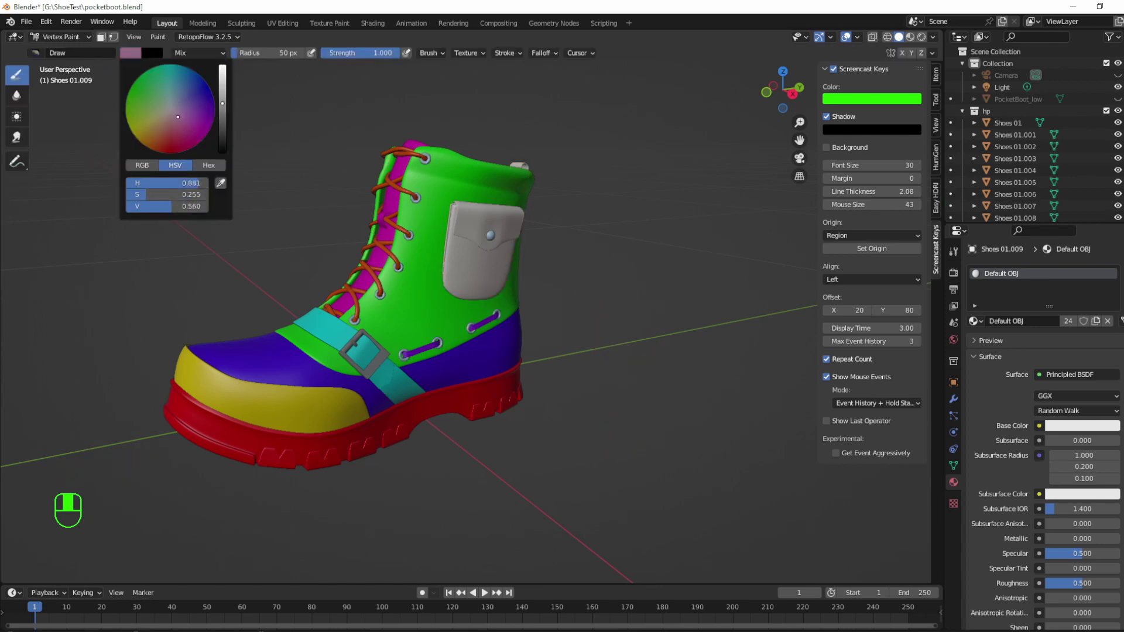
- Flood-fill the pocket part with the muted mauve/purple color
key("shift+k")
key("shift+k")
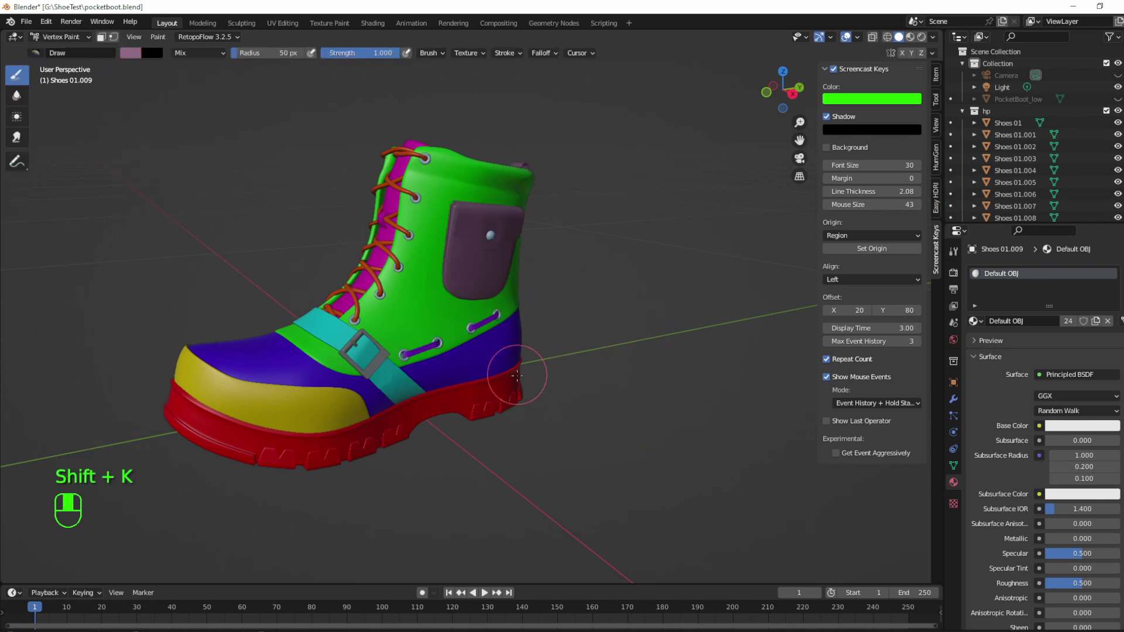
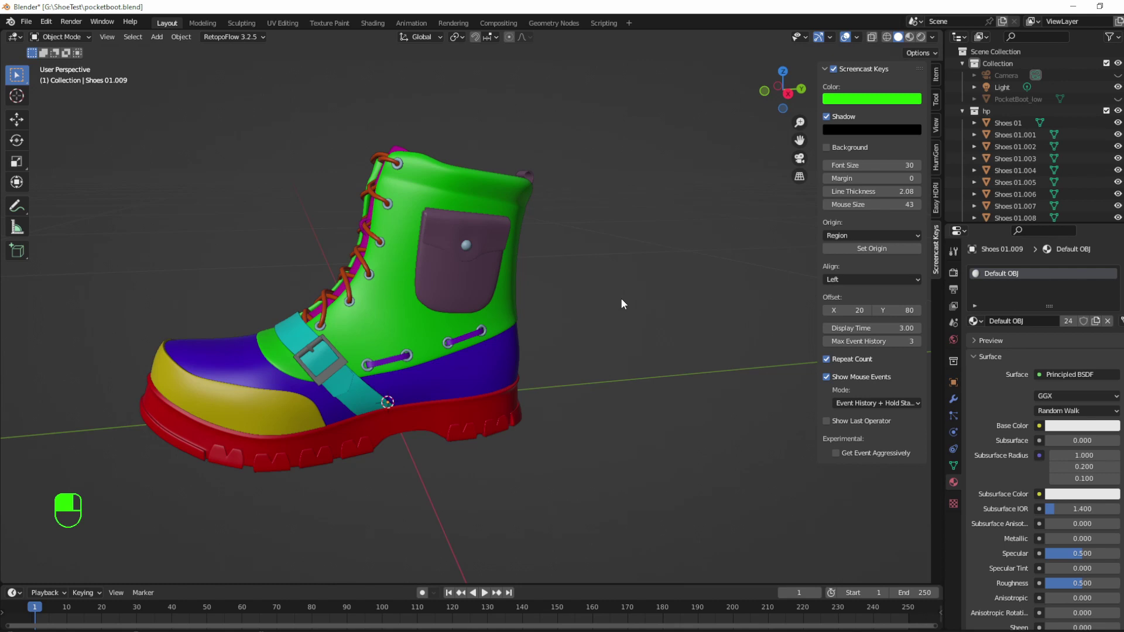
- Select all colored boot parts in the Outliner, join them with Ctrl+J and rename the result Shoes_High
middle_click(548, 371)
middle_click(448, 368)
left_click_drag(457, 330, 261, 196)
left_click_drag(261, 197, 255, 398)
middle_click(584, 425)
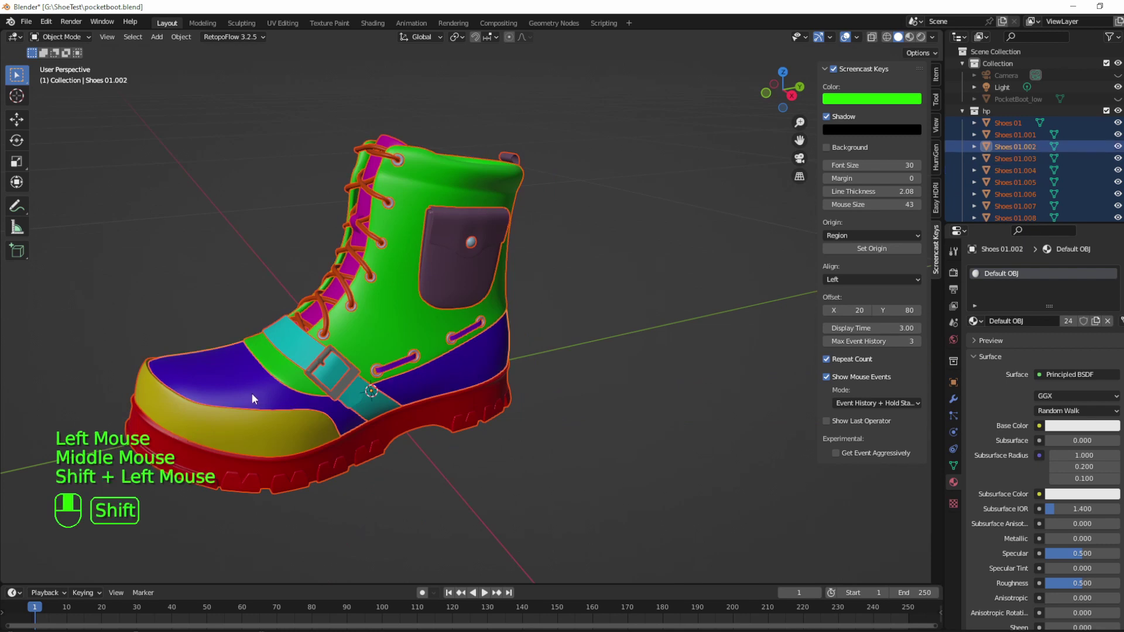
key("ctrl+j")
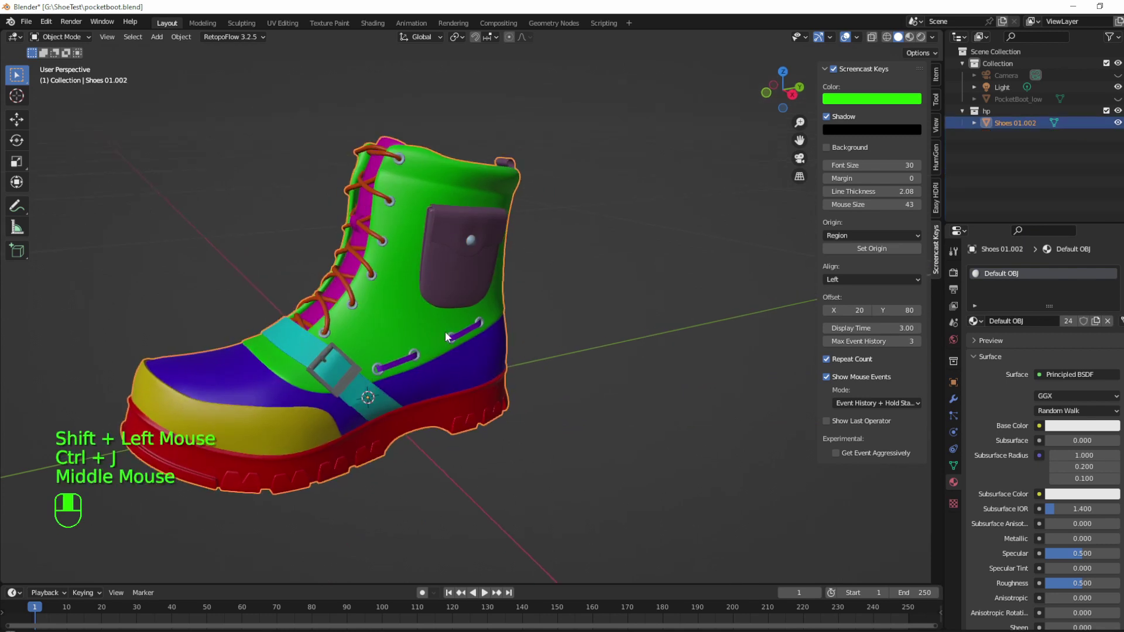
key("F2")
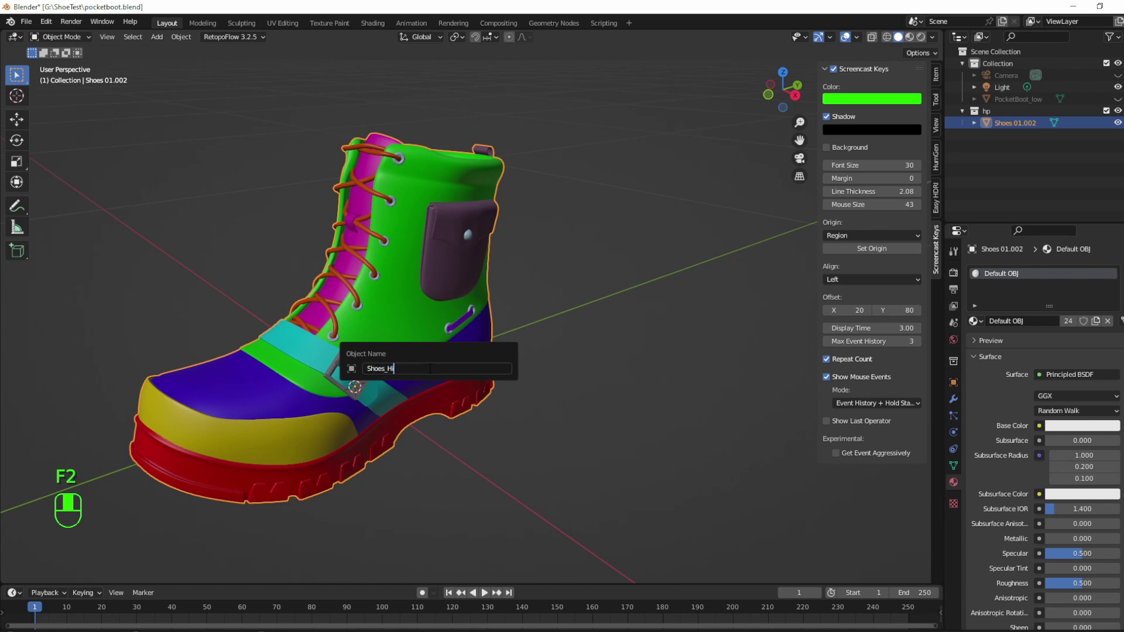